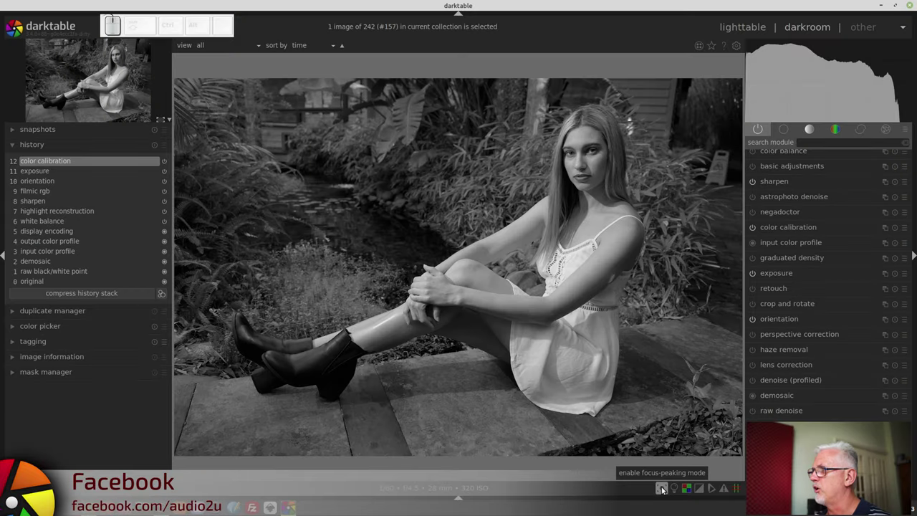
# Step: Try focus peaking on and off, enable ISO 12646 assessment, and hide then restore the panels
pyautogui.click(665, 487)
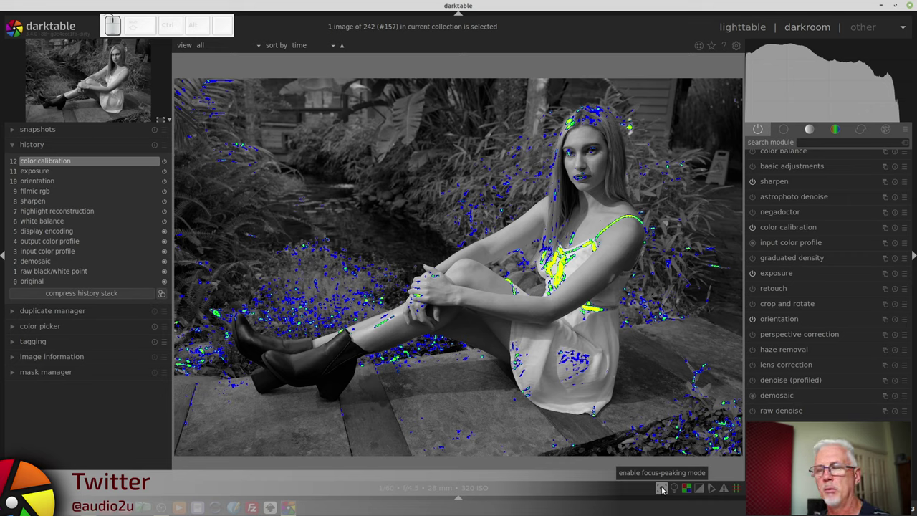
pyautogui.click(664, 488)
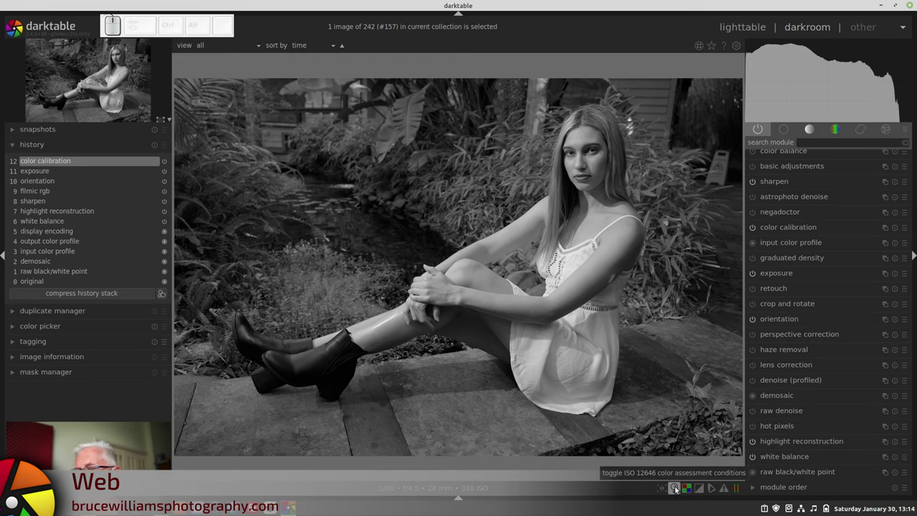
pyautogui.click(678, 488)
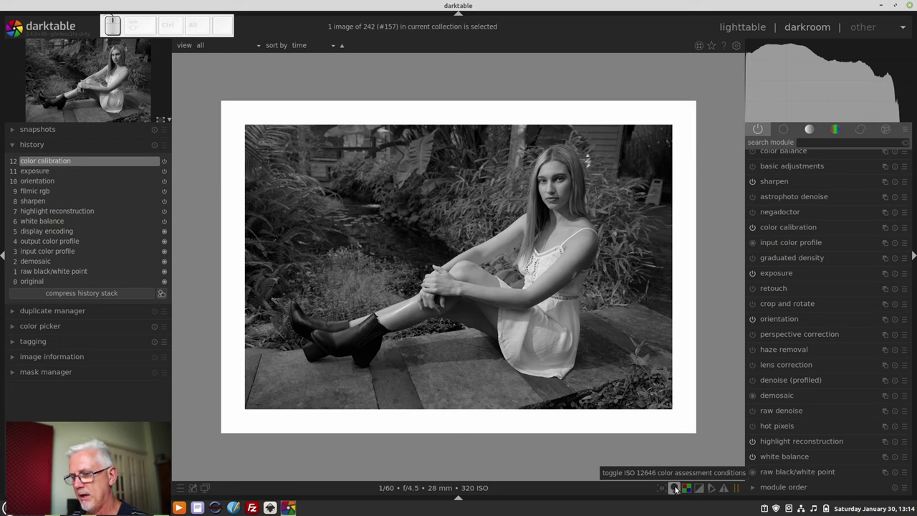
pyautogui.press('Tab')
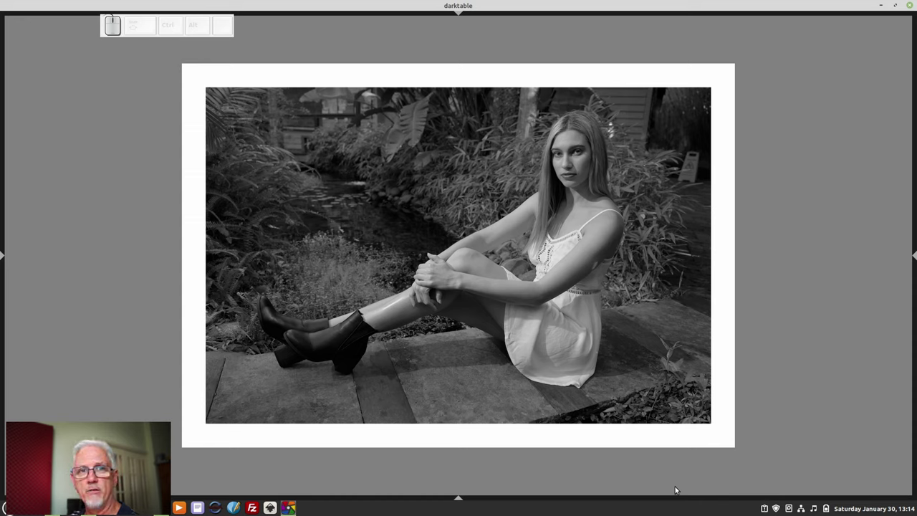
pyautogui.press('Tab')
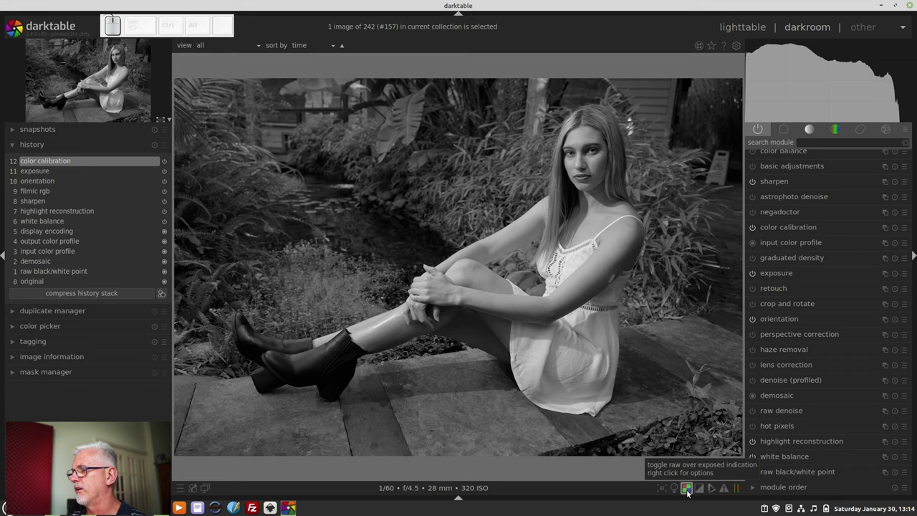
# Step: Turn on the raw overexposure warning and view its mode, colour scheme and threshold options
pyautogui.click(690, 492)
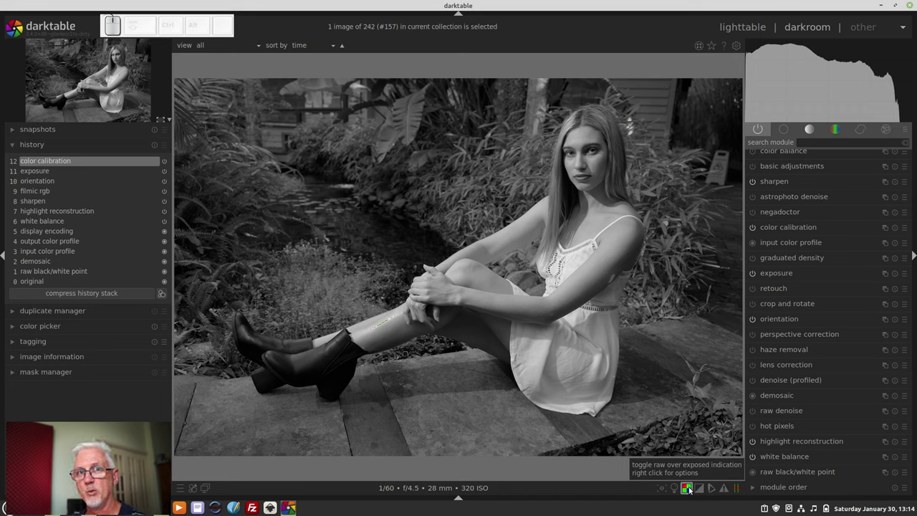
pyautogui.rightClick(692, 488)
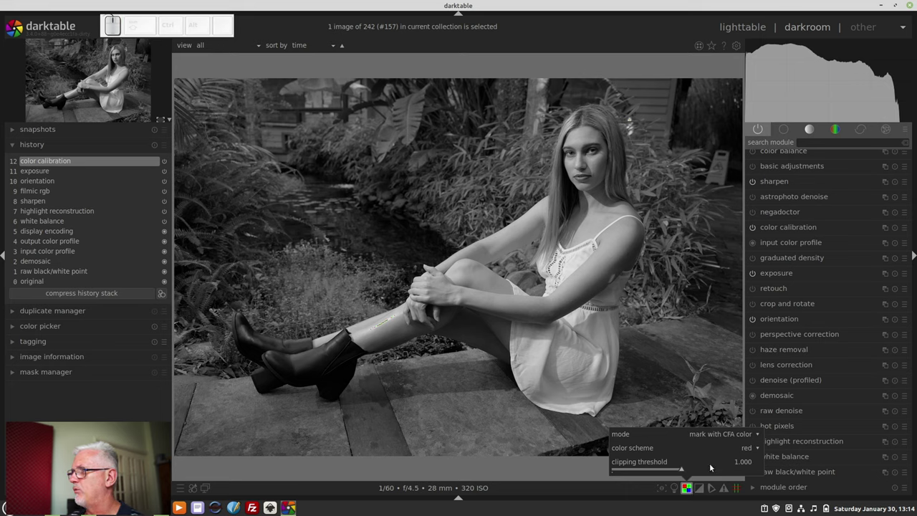
pyautogui.click(730, 437)
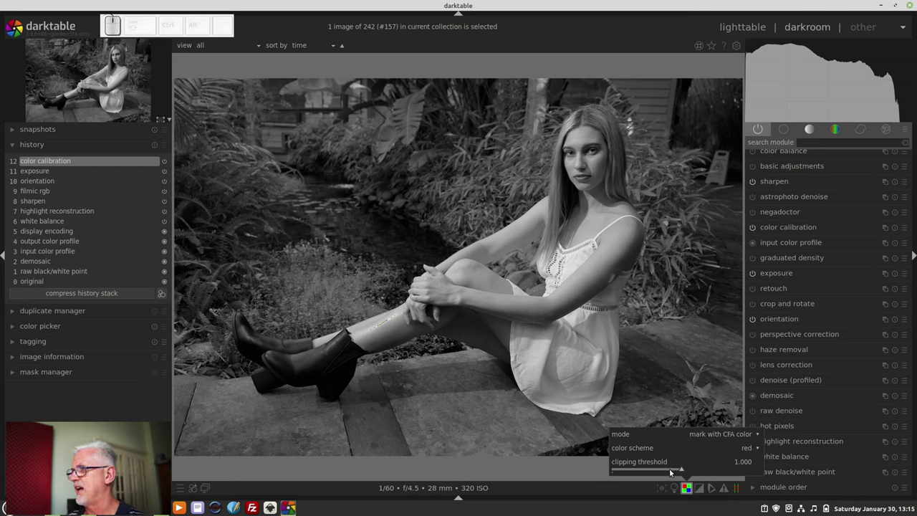
# Step: Swap the raw overexposure warning for the clipping warning and set its preview mode to luminance only
pyautogui.click(689, 491)
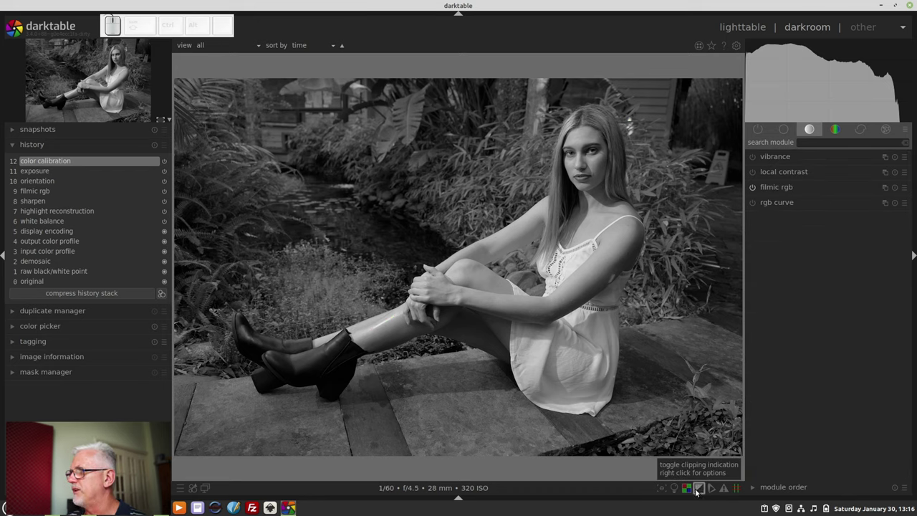
pyautogui.click(701, 490)
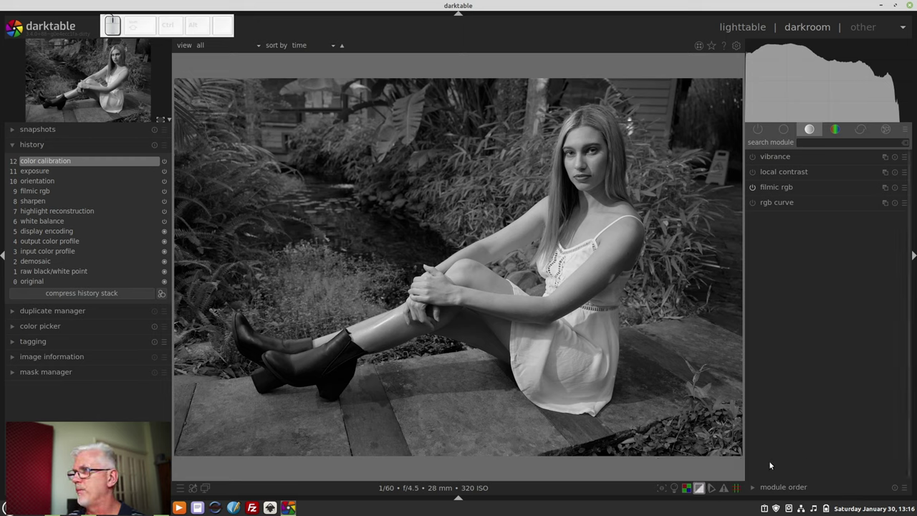
pyautogui.rightClick(700, 490)
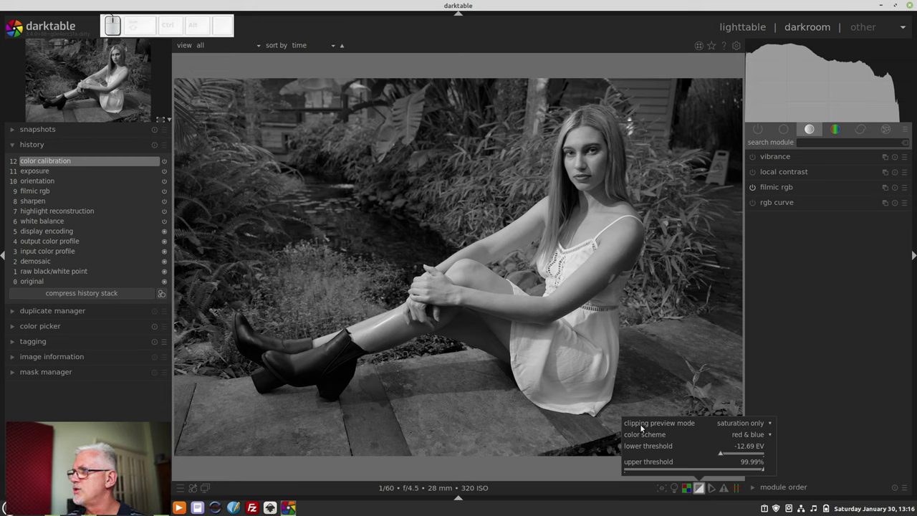
pyautogui.click(739, 426)
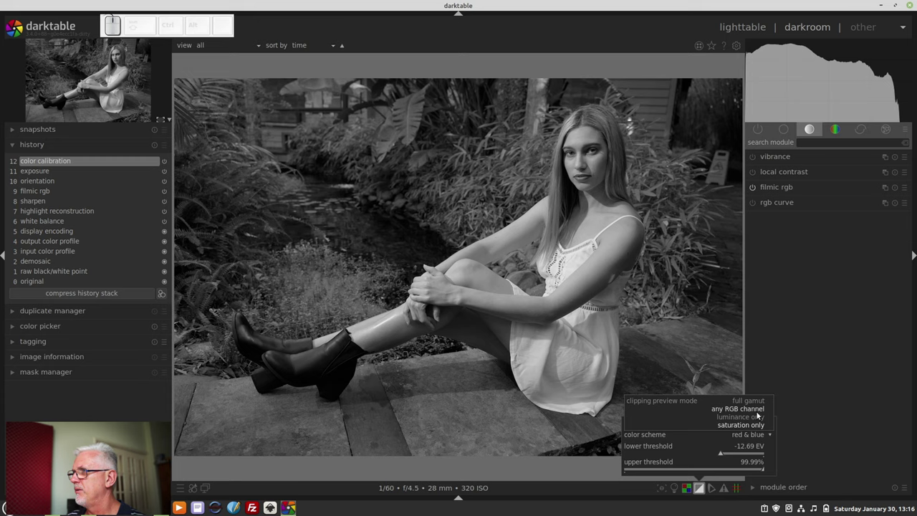
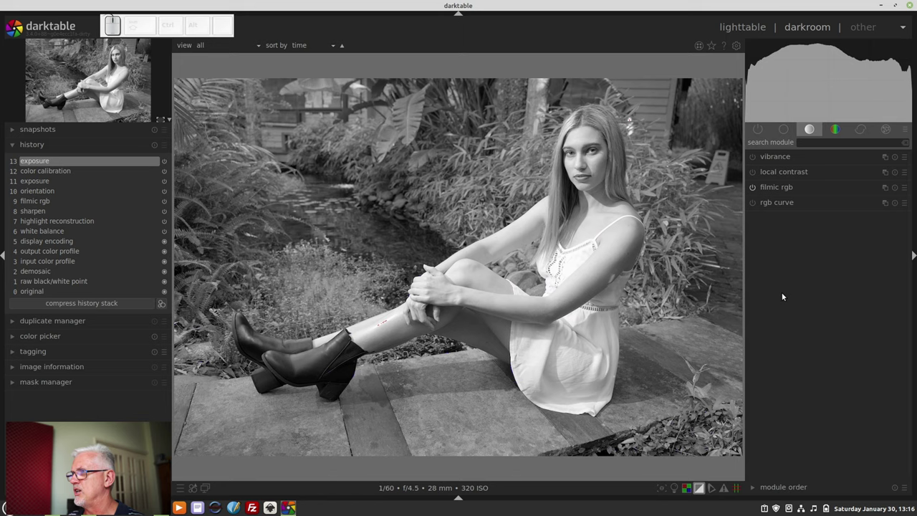
pyautogui.rightClick(698, 493)
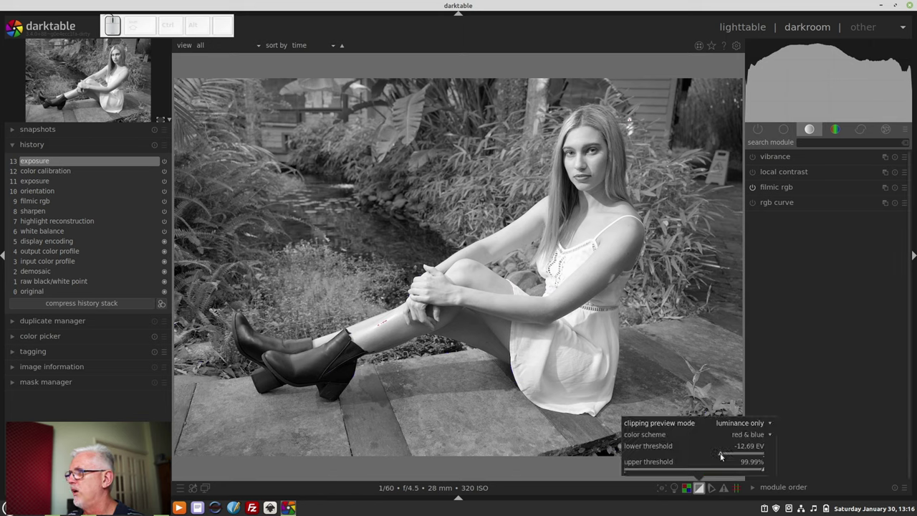
pyautogui.click(757, 436)
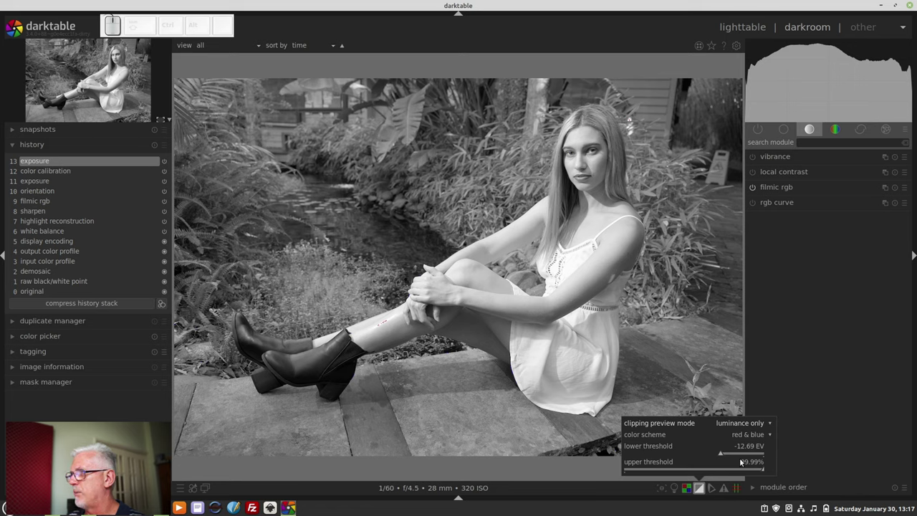
# Step: Toggle soft-proofing and the guides overlay, then expand crop and rotate in the base module group
pyautogui.click(698, 492)
pyautogui.click(699, 492)
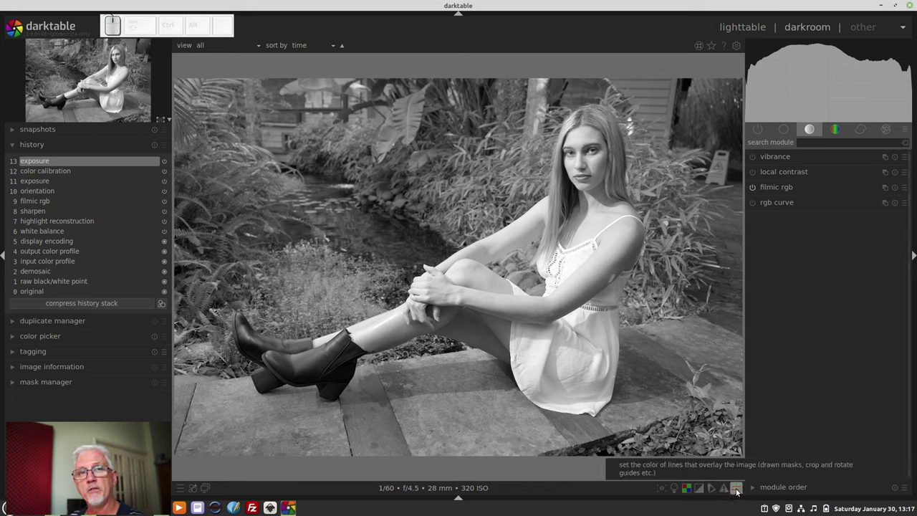
pyautogui.click(738, 491)
pyautogui.click(786, 133)
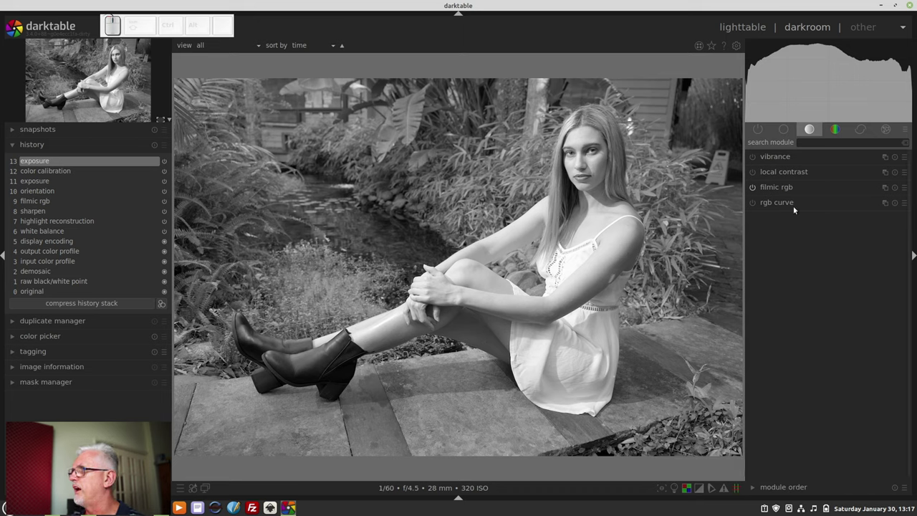
pyautogui.click(789, 130)
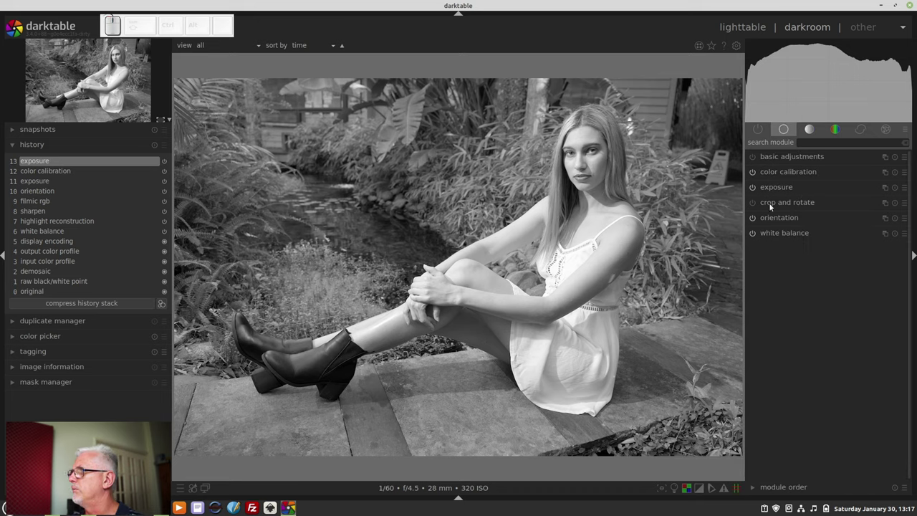
pyautogui.click(773, 207)
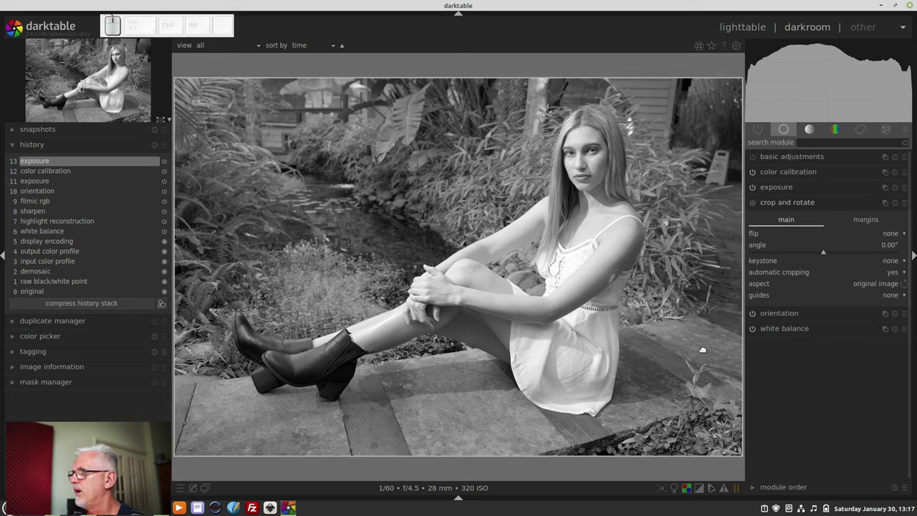
pyautogui.click(899, 301)
pyautogui.click(892, 316)
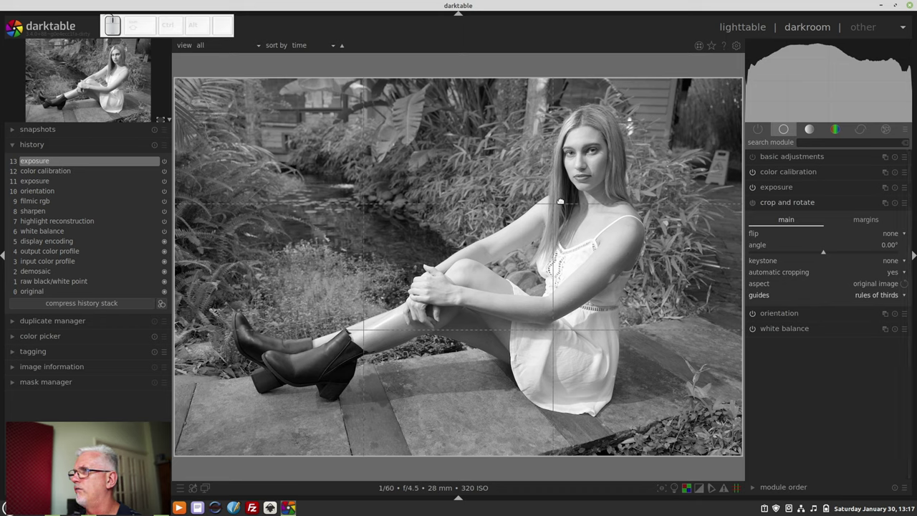
# Step: In the guide overlay settings, change the overlay colour from red to green
pyautogui.rightClick(740, 492)
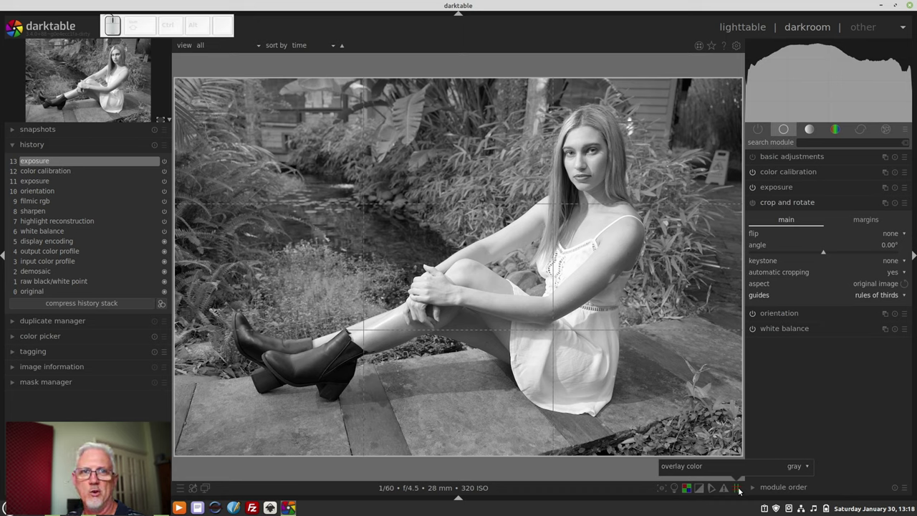
pyautogui.click(804, 471)
pyautogui.click(797, 481)
pyautogui.click(805, 471)
pyautogui.click(799, 481)
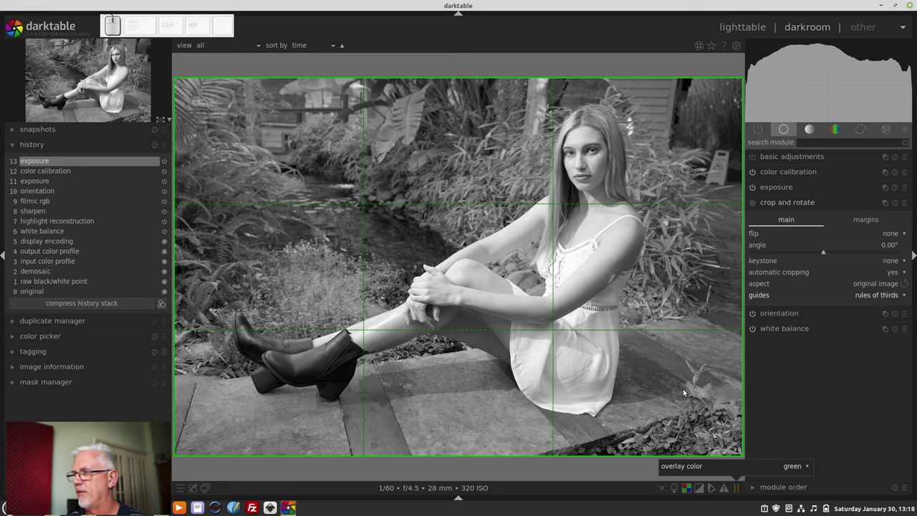
pyautogui.click(795, 467)
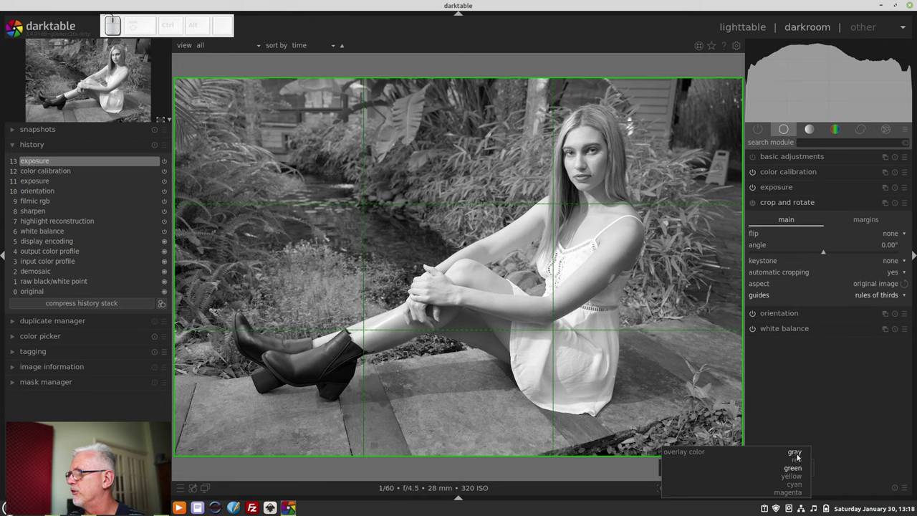
# Step: In the colour group, expand color zones, view its multiple-instances menu twice, then collapse it
pyautogui.click(798, 453)
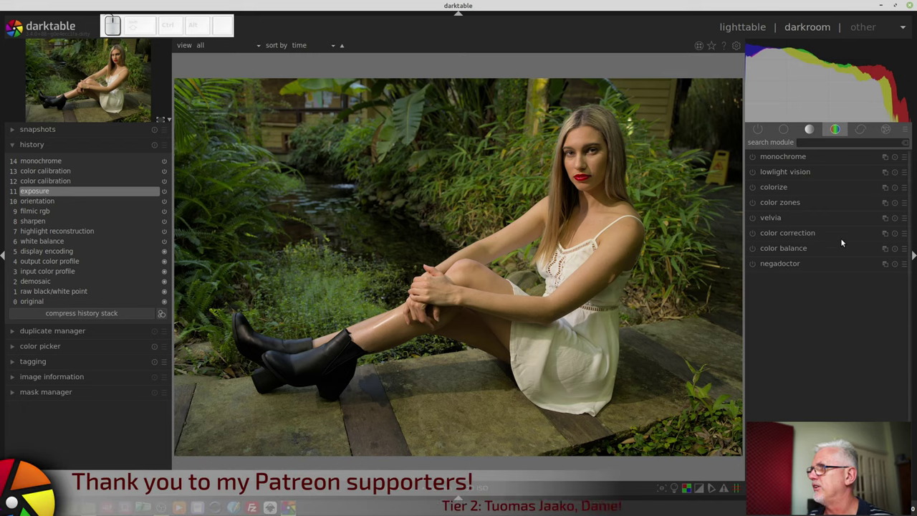
pyautogui.click(805, 206)
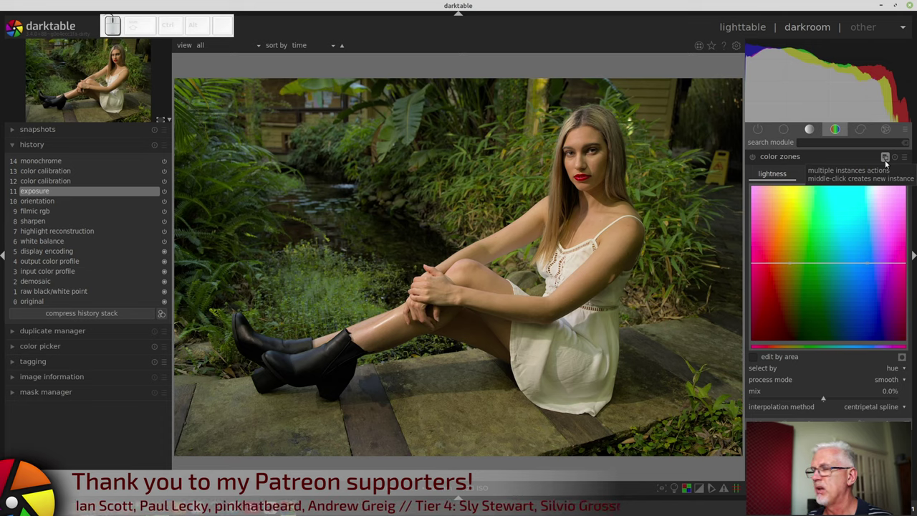
pyautogui.click(889, 161)
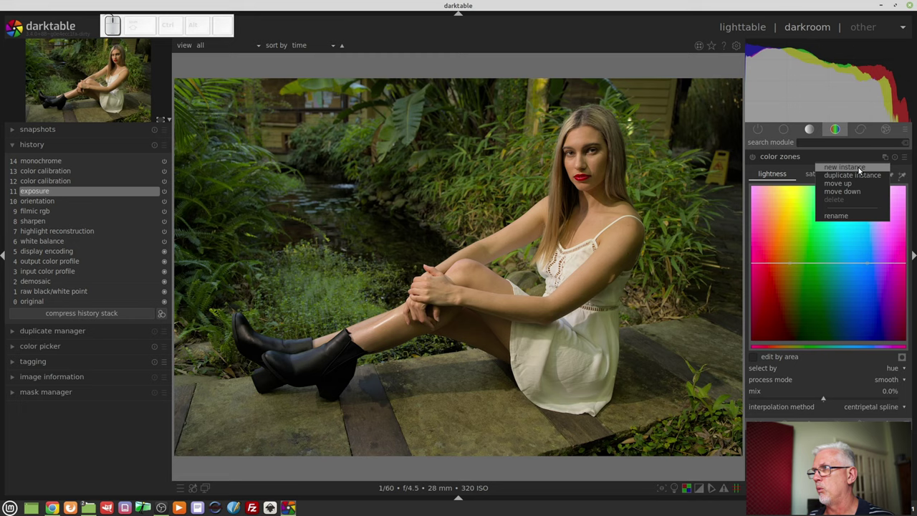
pyautogui.click(824, 159)
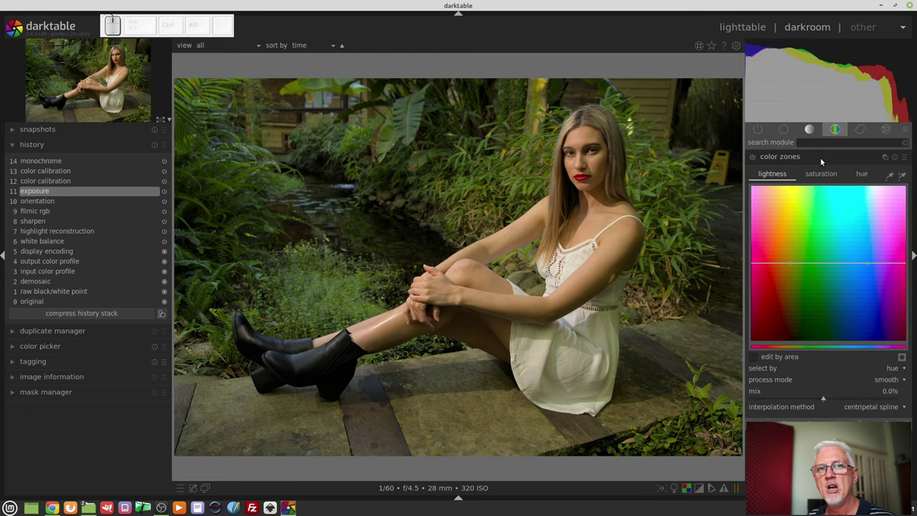
pyautogui.click(890, 158)
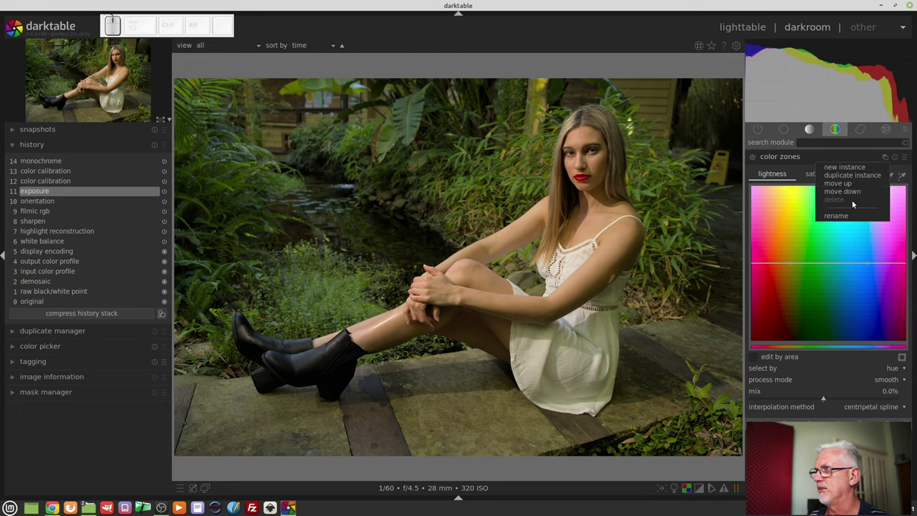
pyautogui.click(855, 158)
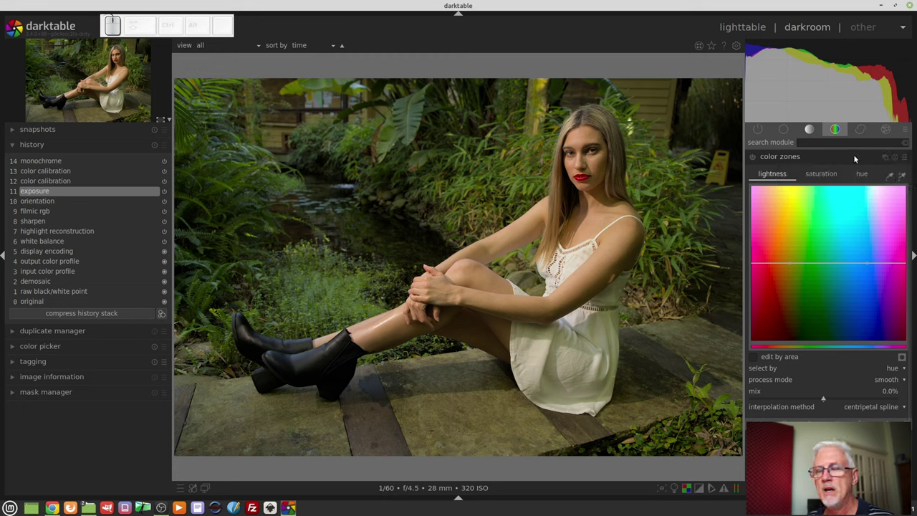
pyautogui.click(828, 157)
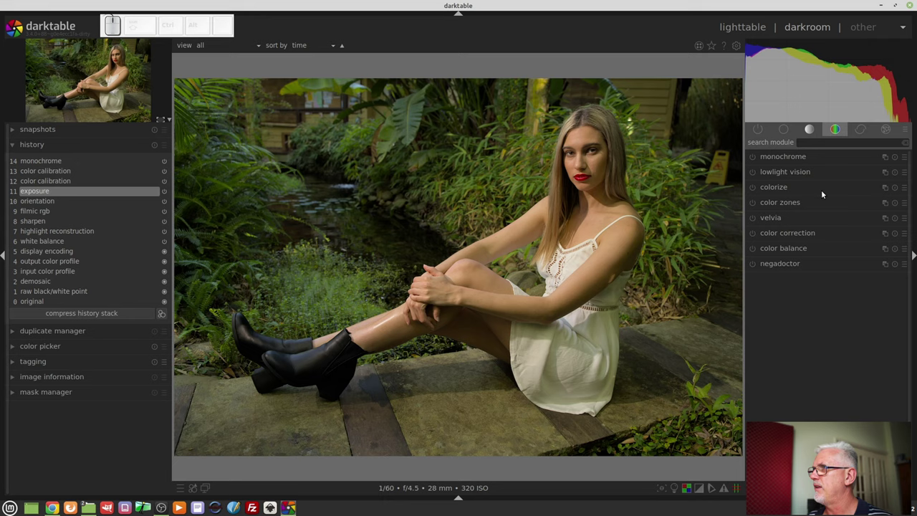
# Step: Toggle filmic rgb from the active modules group, then switch on color calibration in the base group
pyautogui.click(753, 129)
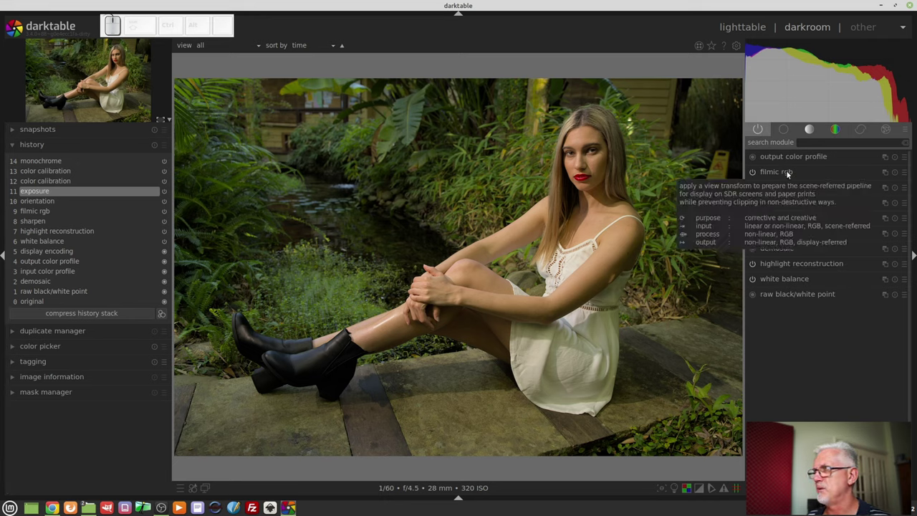
pyautogui.click(896, 175)
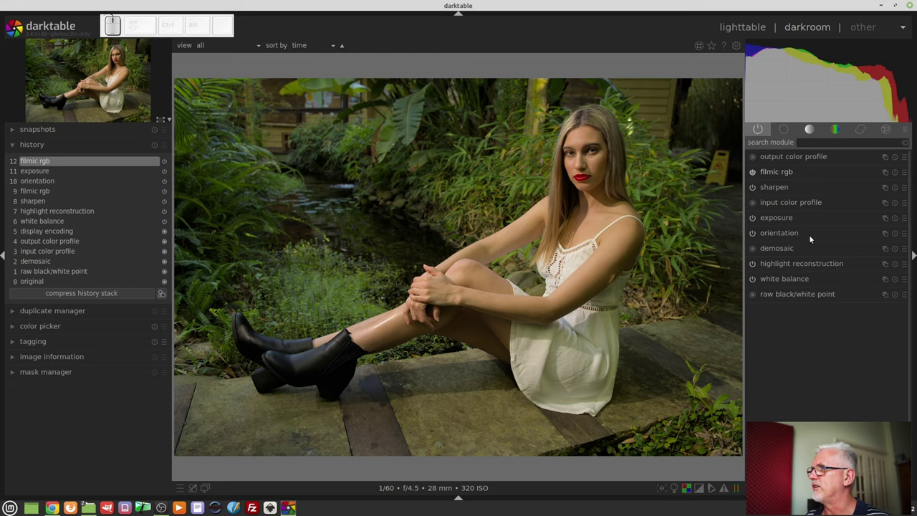
pyautogui.click(838, 130)
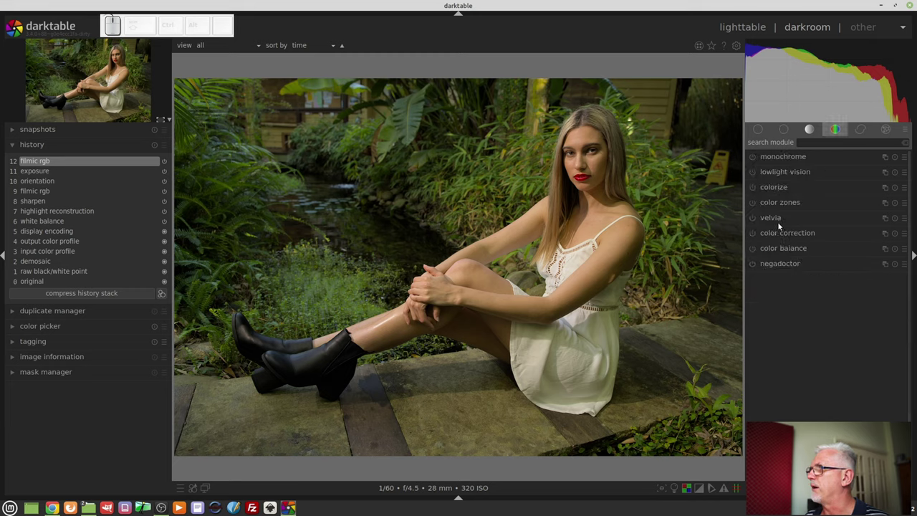
pyautogui.click(808, 134)
pyautogui.click(755, 173)
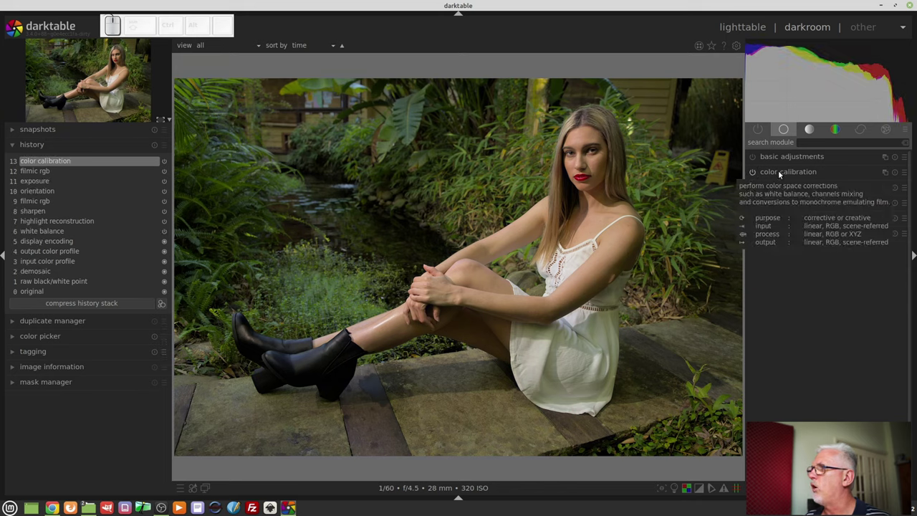
pyautogui.click(781, 173)
pyautogui.click(781, 173)
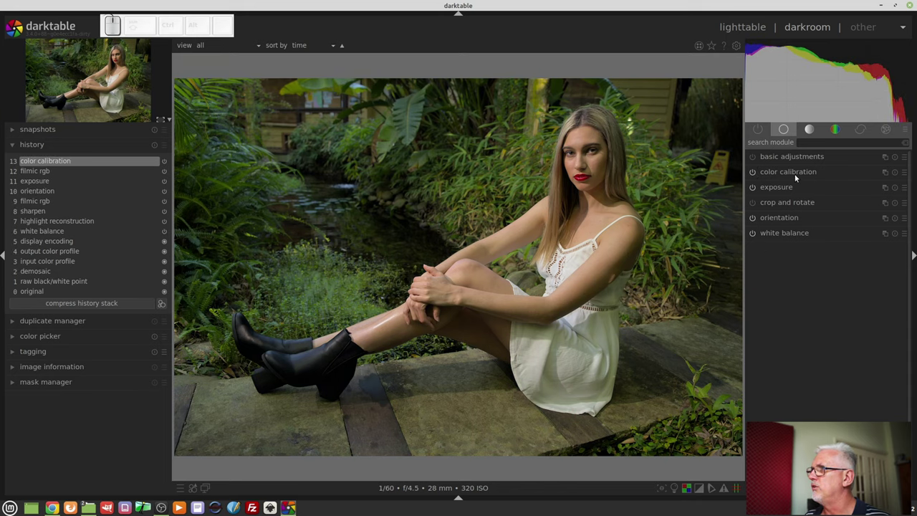
# Step: In color calibration's grey settings, adjust the red, green and blue mix for a black-and-white portrait
pyautogui.click(797, 177)
pyautogui.click(901, 191)
pyautogui.moveTo(790, 208); pyautogui.dragTo(819, 225)
pyautogui.click(822, 225)
pyautogui.moveTo(823, 238); pyautogui.dragTo(839, 216)
pyautogui.moveTo(844, 209); pyautogui.dragTo(831, 225)
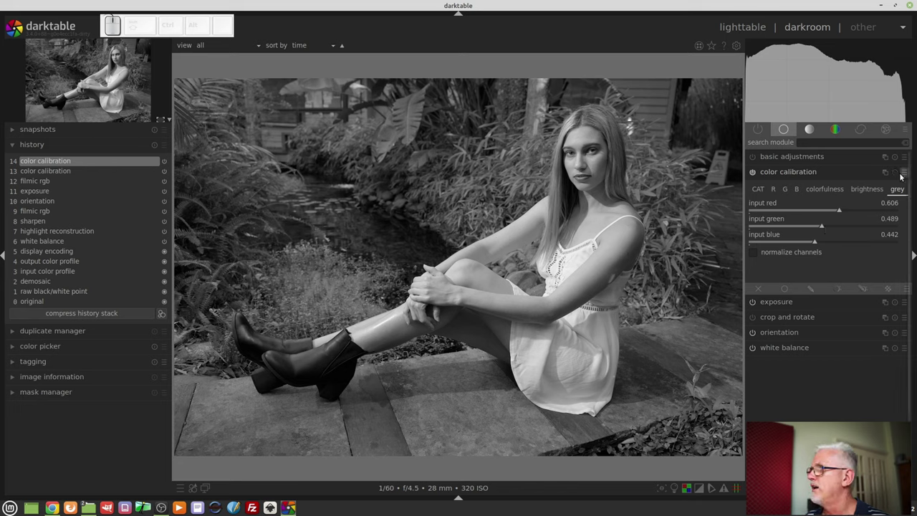
# Step: Store the settings as a new color calibration preset named 'Bruce b+w v1'
pyautogui.click(906, 179)
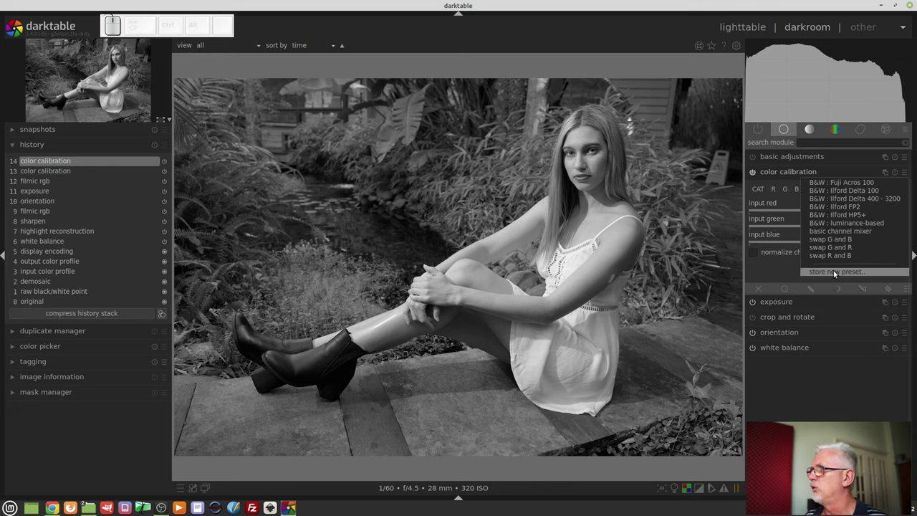
pyautogui.click(835, 275)
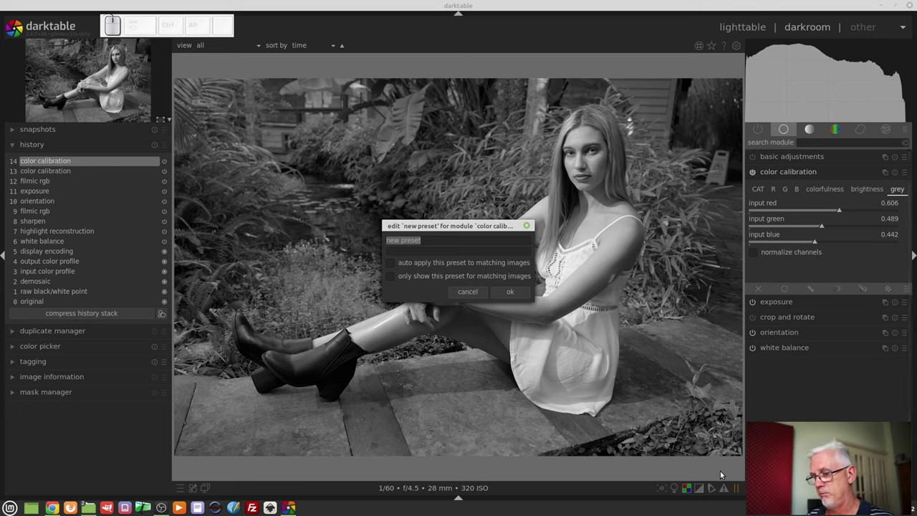
pyautogui.press('shift+space')
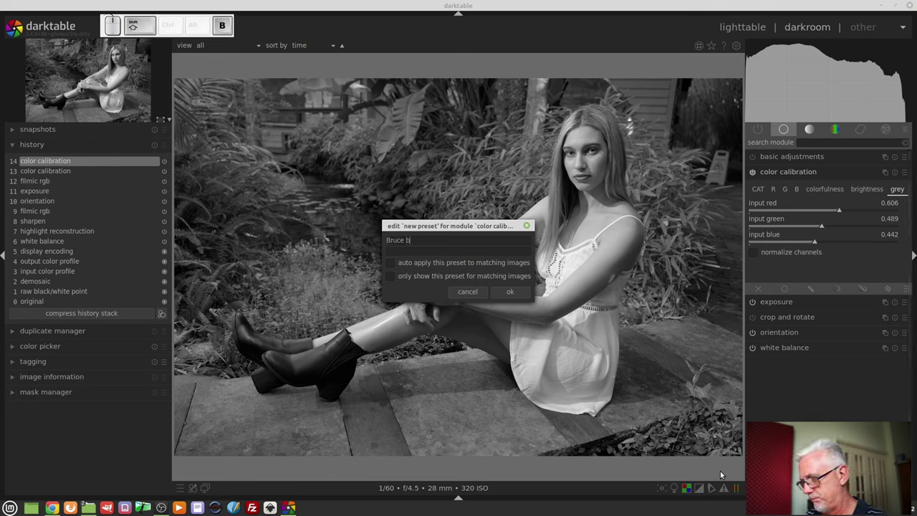
pyautogui.press('shift+=')
pyautogui.press('shift+w')
pyautogui.press('space')
pyautogui.press('v')
pyautogui.press('1')
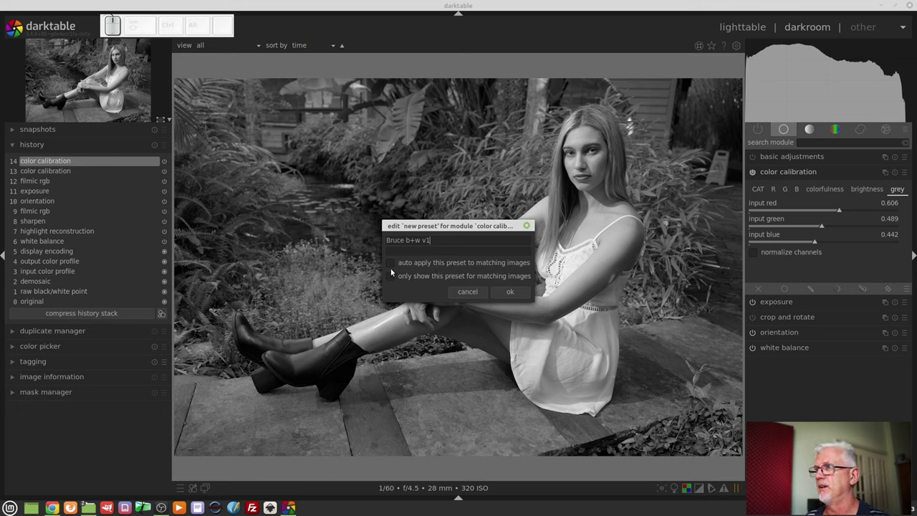
# Step: Set the preset to auto-apply to matching images and focus the camera model criterion
pyautogui.click(394, 264)
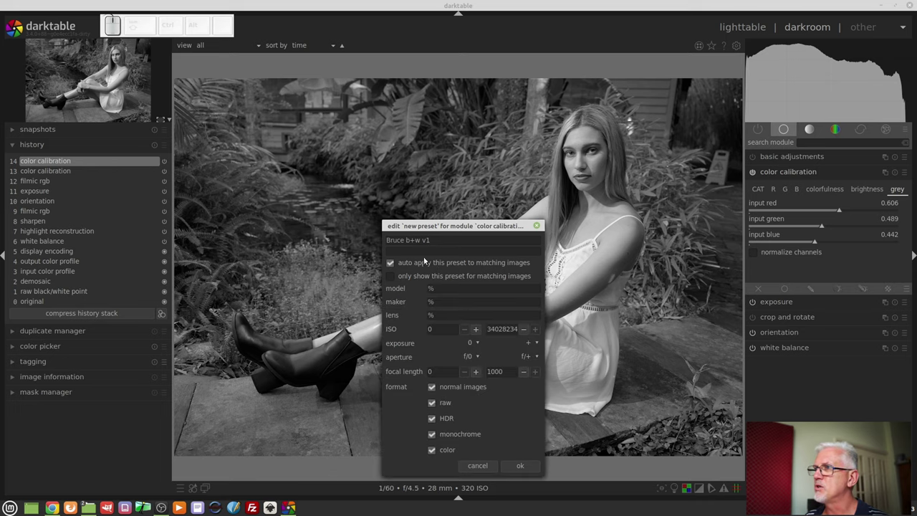
pyautogui.click(452, 230)
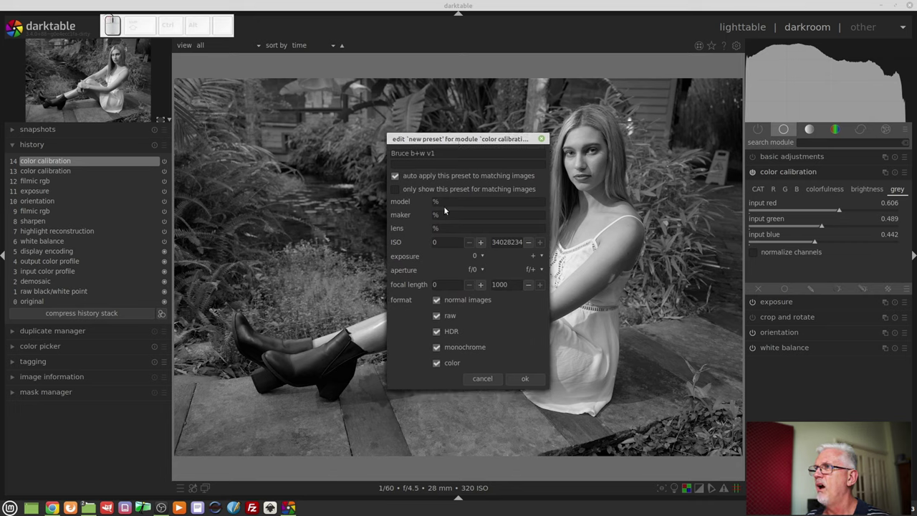
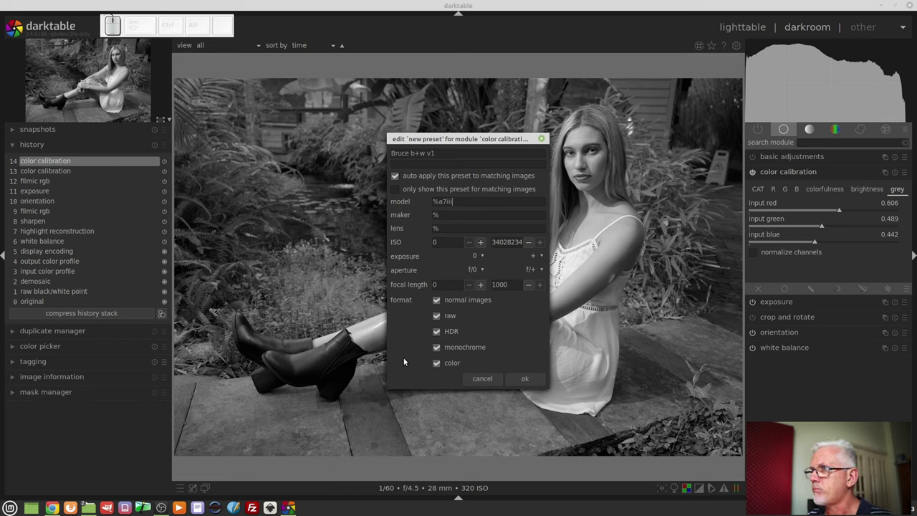
# Step: Switch the preset from auto-apply to only showing for matching images
pyautogui.press('BackSpace')
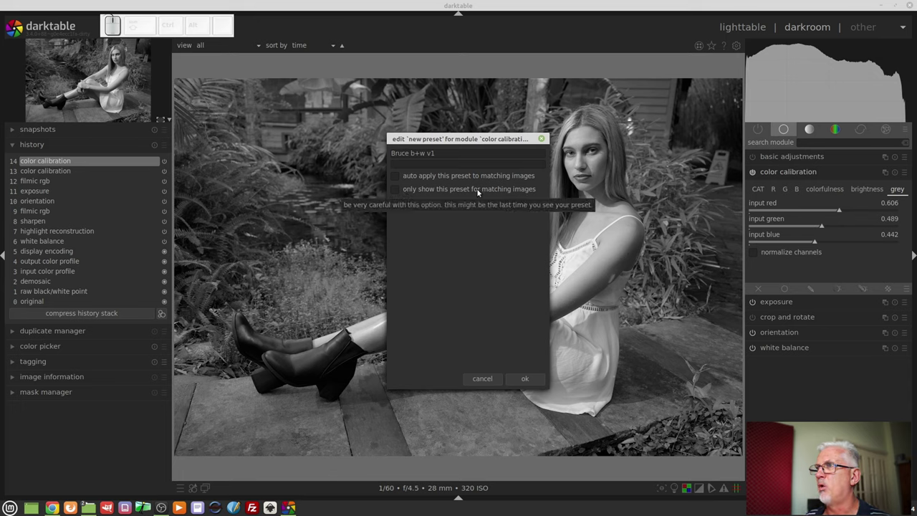
pyautogui.click(480, 191)
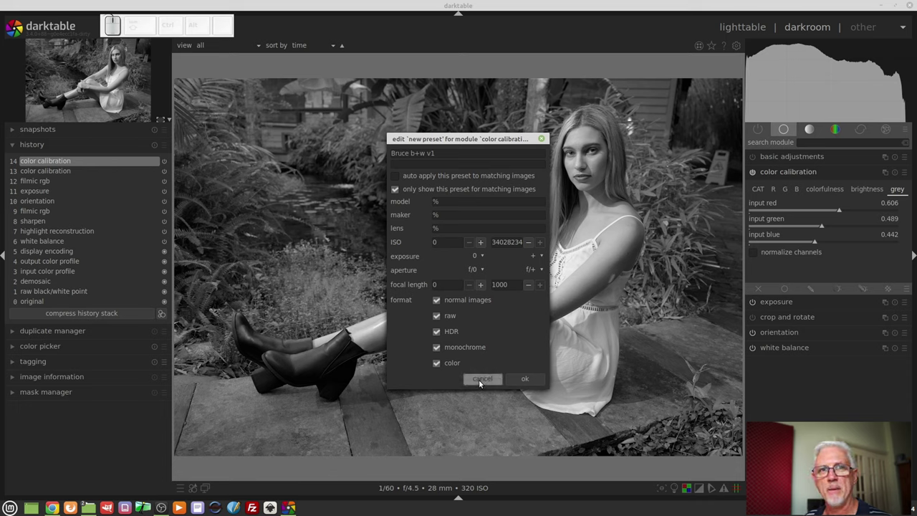
# Step: Cancel the preset editor without saving the Bruce b+w v1 preset
pyautogui.click(483, 382)
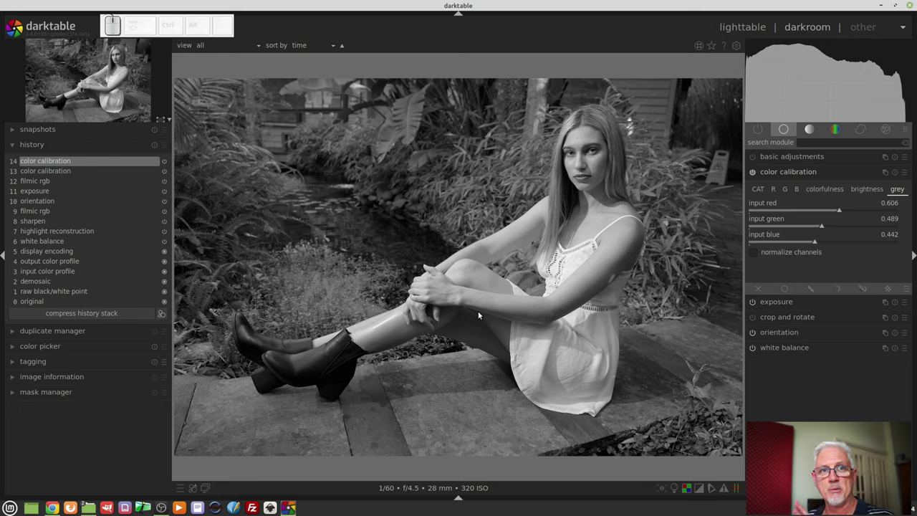
pyautogui.click(851, 127)
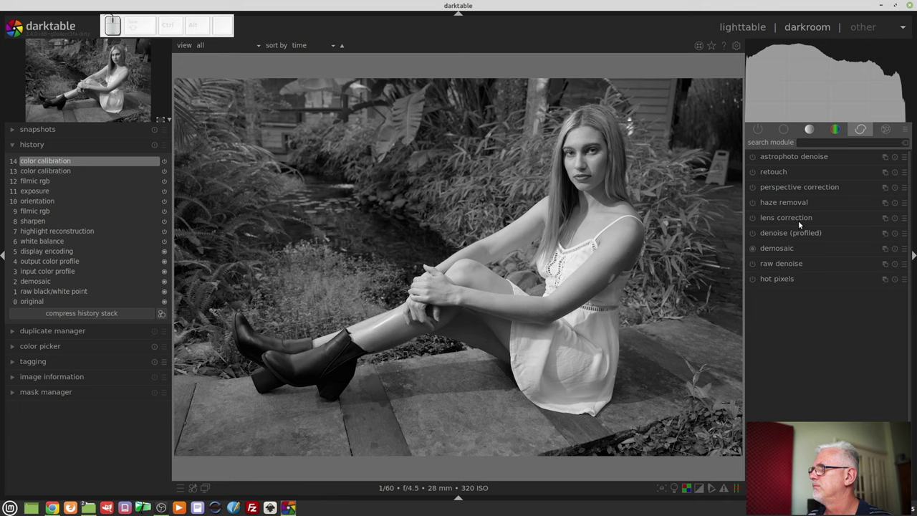
pyautogui.click(778, 225)
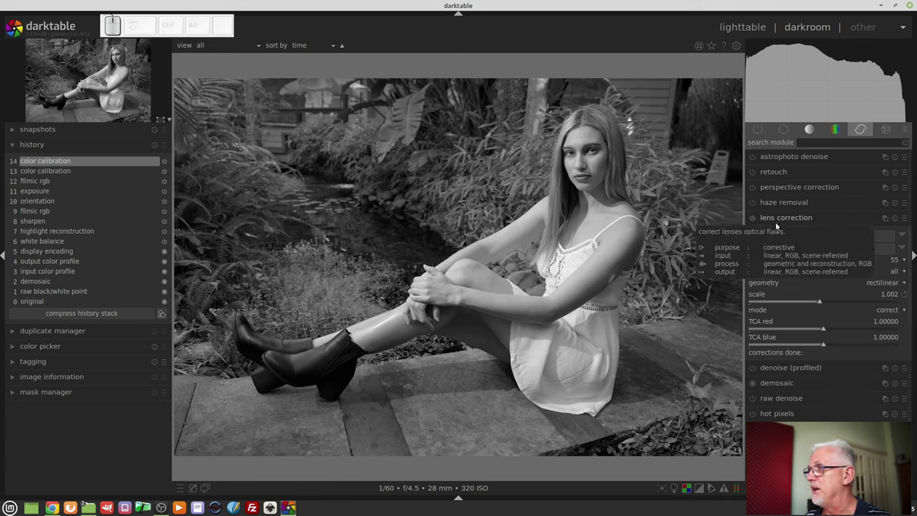
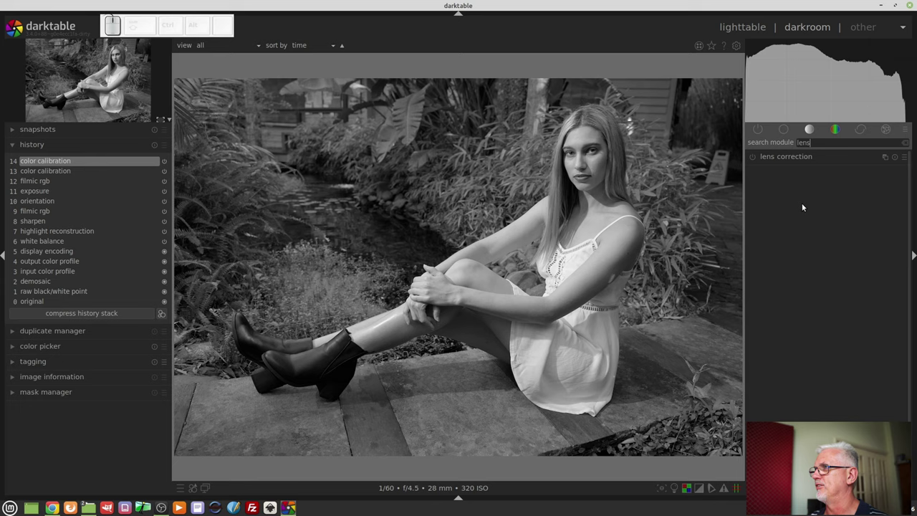
# Step: Review the active modules, compress the history stack, and show the module order as v3.0
pyautogui.click(769, 163)
pyautogui.click(755, 160)
pyautogui.click(755, 160)
pyautogui.click(812, 159)
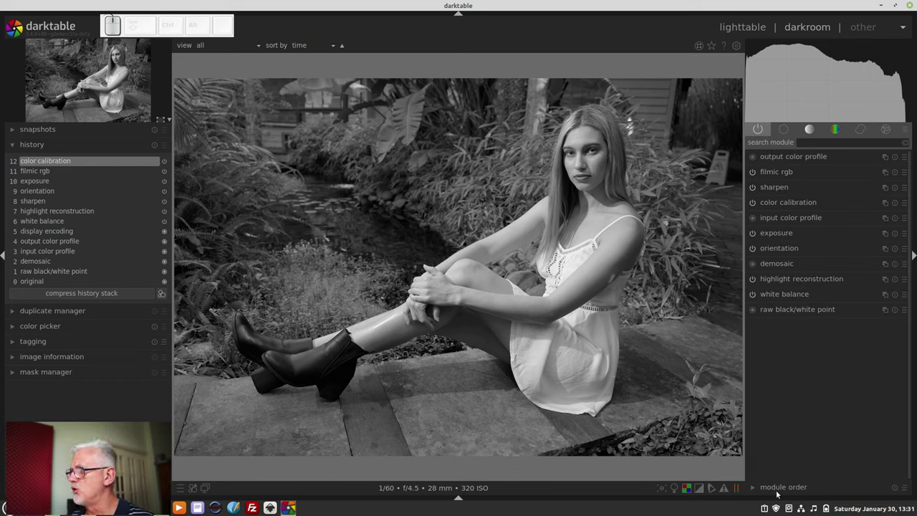
pyautogui.click(776, 493)
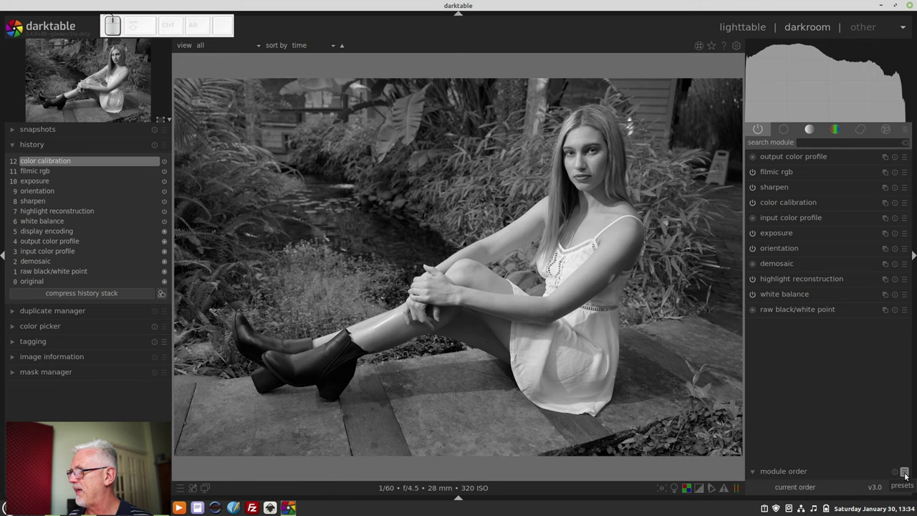
pyautogui.click(907, 475)
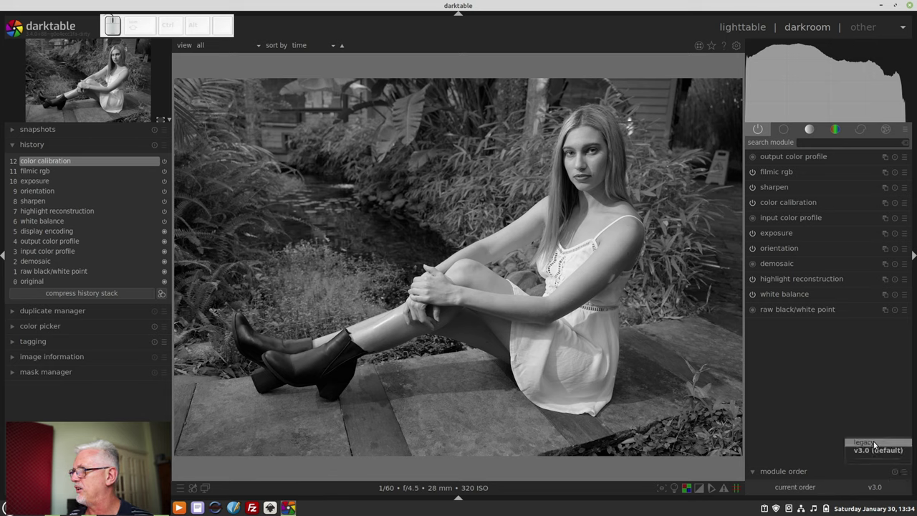
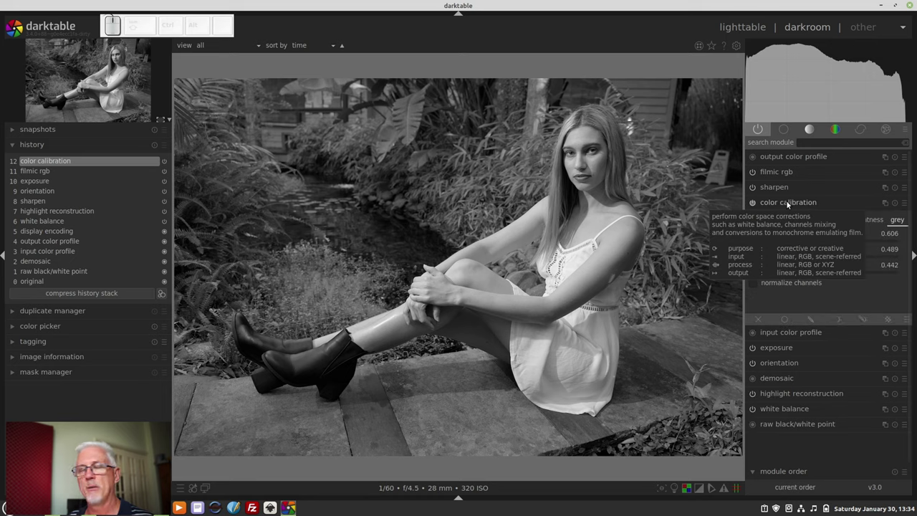
# Step: Collapse color calibration and drag it up just below output color profile, making the order custom
pyautogui.click(790, 203)
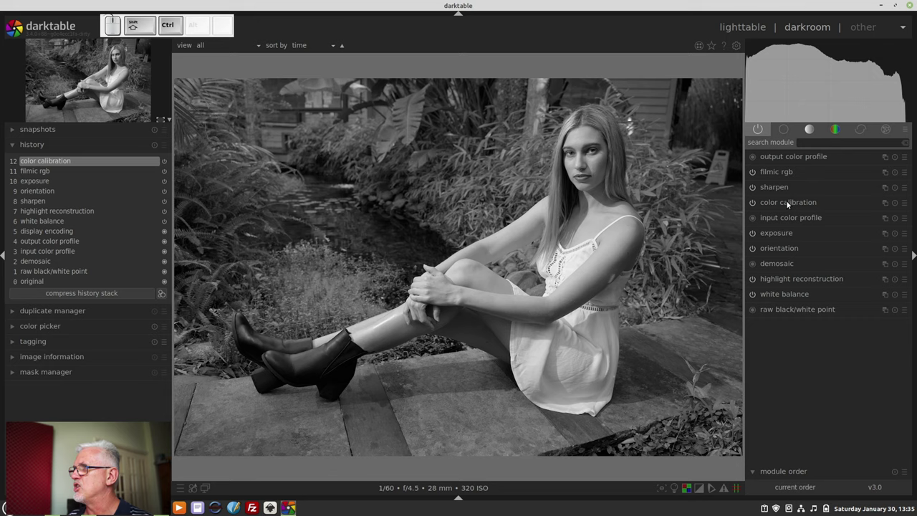
pyautogui.moveTo(789, 204); pyautogui.dragTo(834, 172)
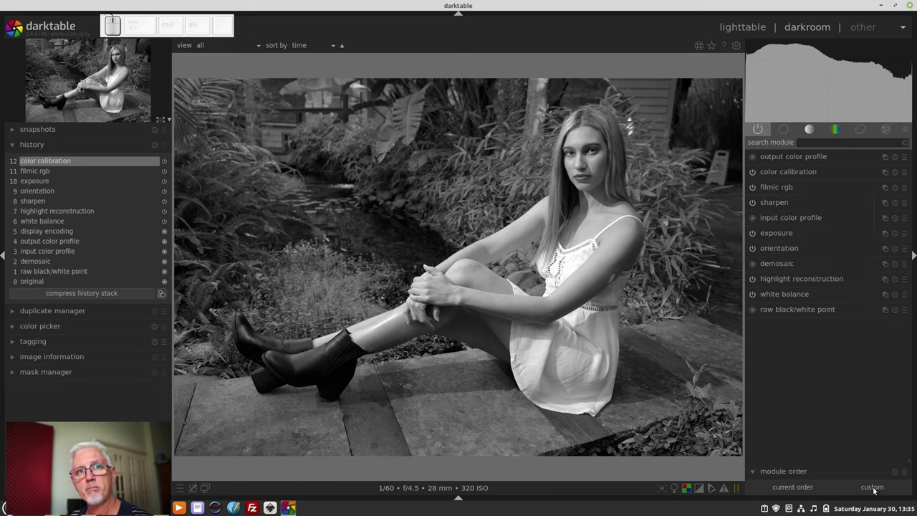
# Step: Choose the 'v3.0 (default)' module order preset, returning color calibration below sharpen
pyautogui.click(904, 472)
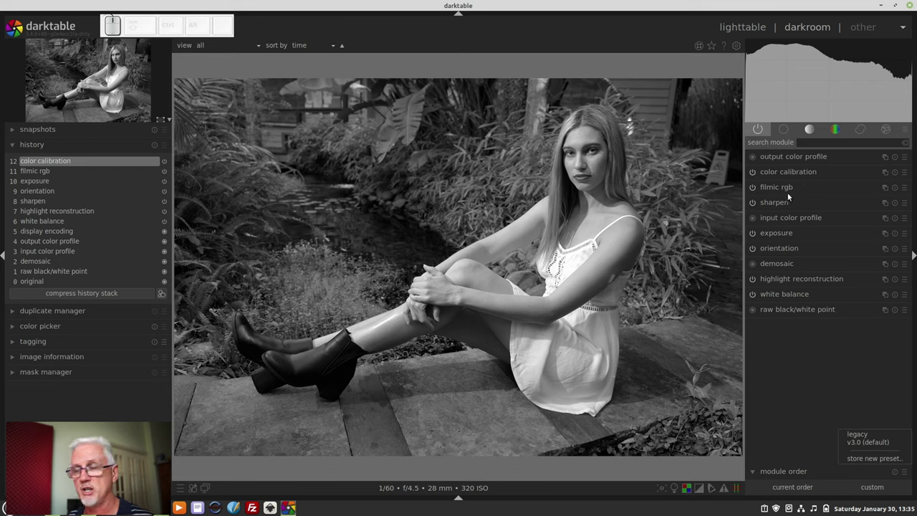
pyautogui.click(820, 361)
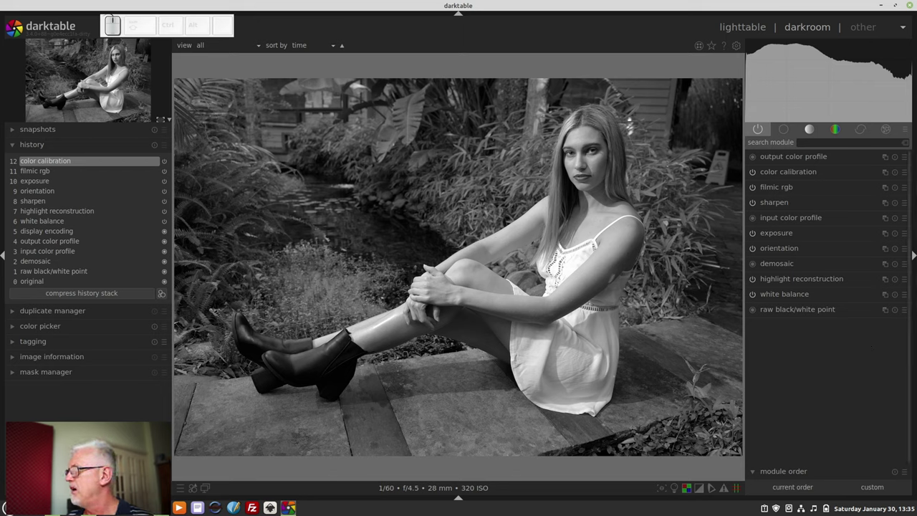
pyautogui.click(903, 476)
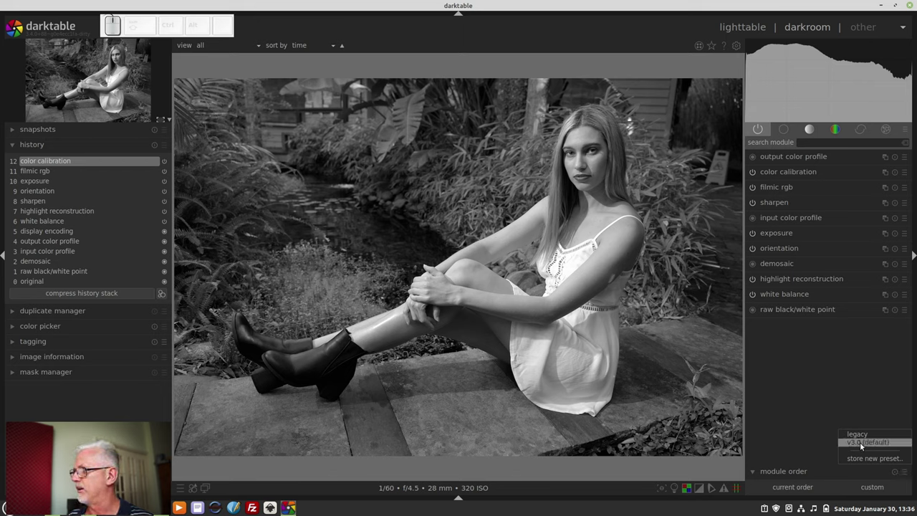
pyautogui.click(862, 447)
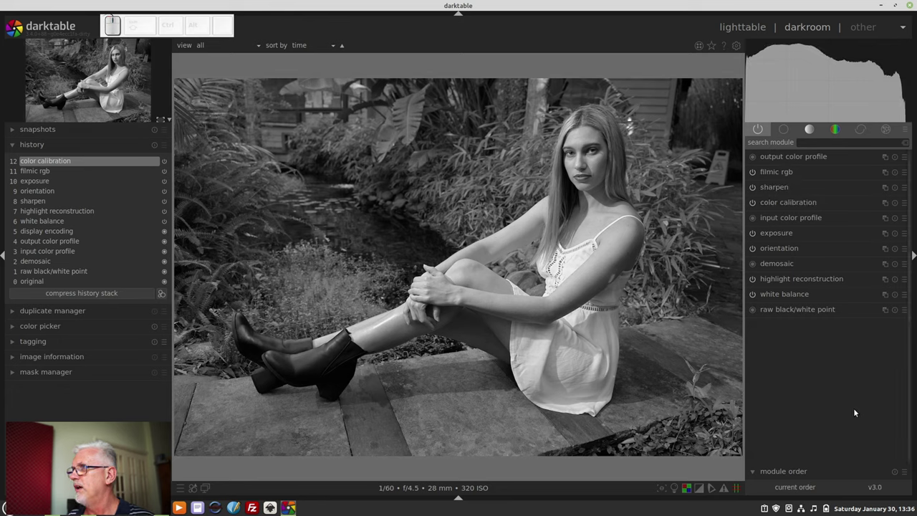